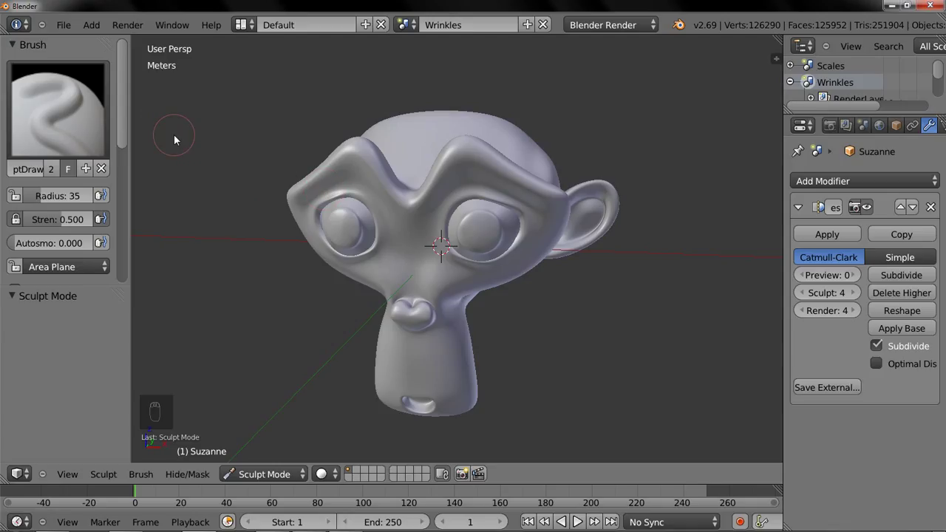
- Choose the Crease brush from the Brush panel's brush browser
left_click_drag(177, 138, 177, 140)
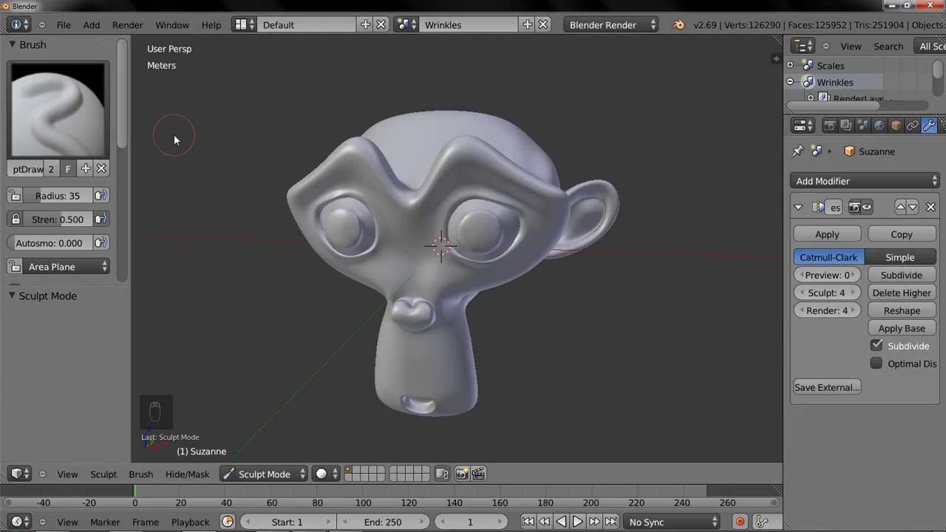
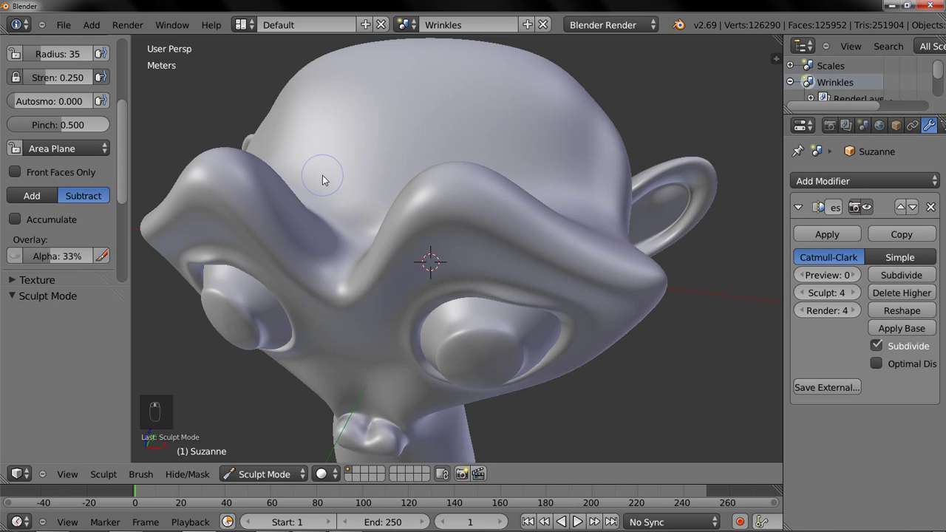
- Orbit and zoom to frame the whole face, then look down onto the top of the head
left_click_drag(338, 166, 372, 190)
middle_click(375, 182)
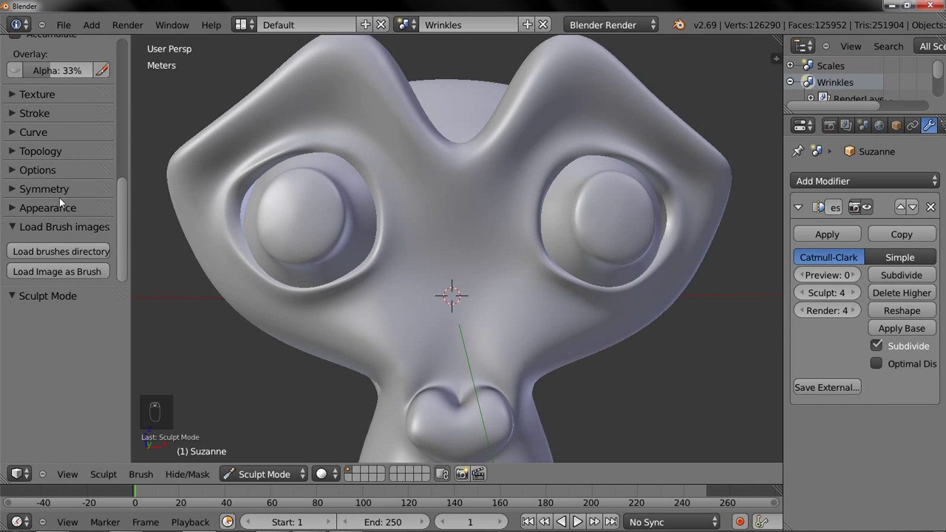
left_click_drag(65, 193, 377, 120)
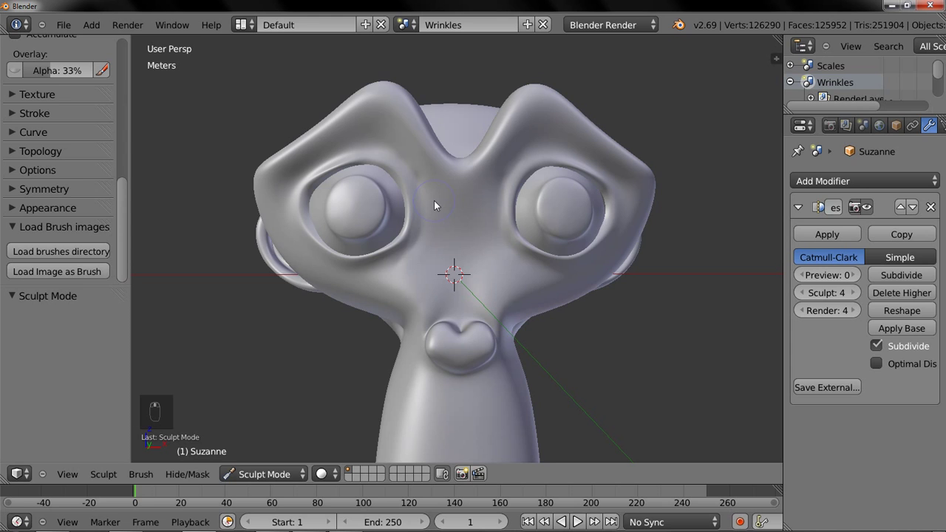
left_click_drag(305, 289, 396, 268)
left_click_drag(397, 303, 427, 215)
- Confirm the brush strength, undo stray strokes, and carve three crease lines across the forehead
key("shift+f")
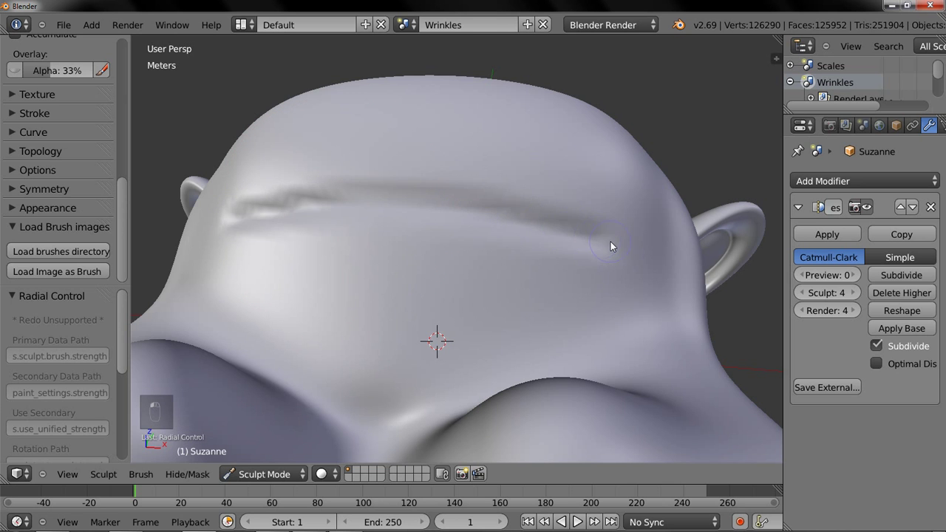
key("shift+f")
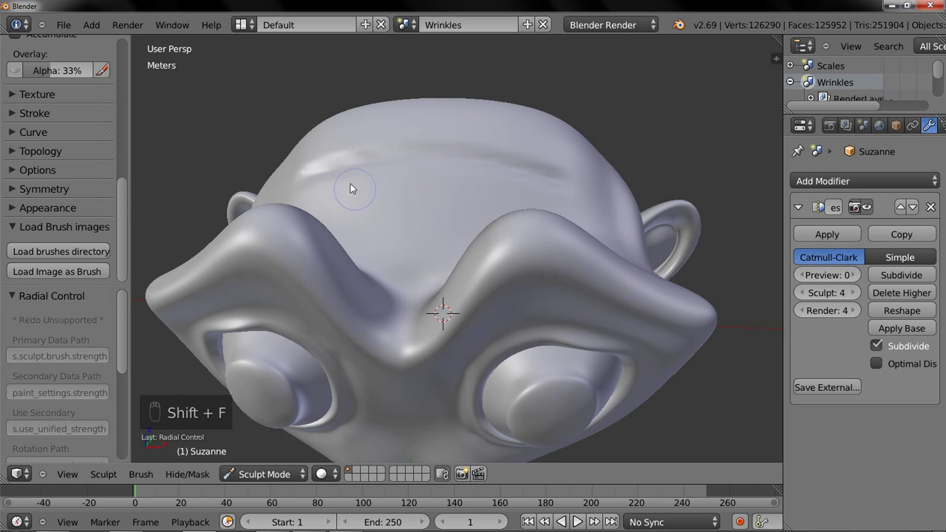
key("ctrl+z")
key("ctrl+z")
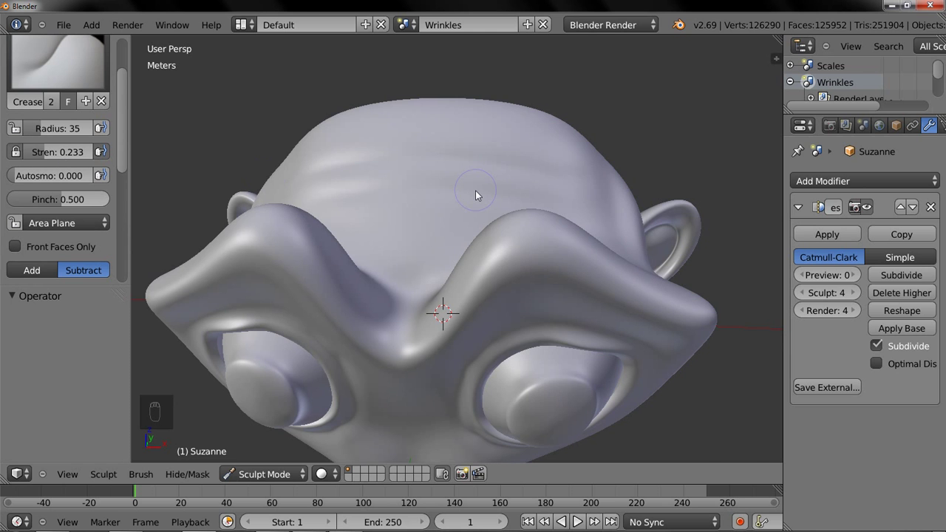
left_click_drag(481, 191, 535, 221)
left_click_drag(535, 221, 437, 153)
left_click_drag(437, 153, 341, 154)
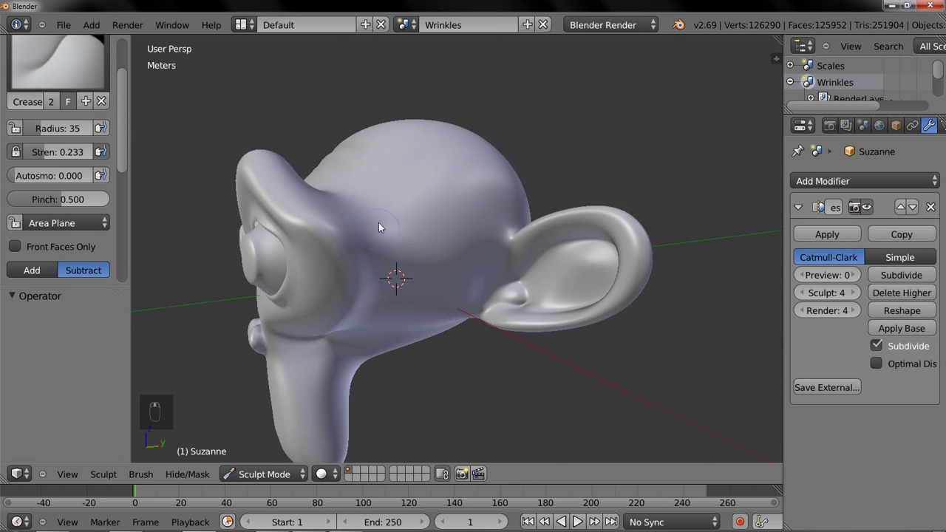
- Add further crease strokes near the nose bridge and return Suzanne to Object Mode as a low-res mesh
key("shift+f")
left_click_drag(350, 209, 349, 302)
left_click_drag(361, 297, 379, 275)
left_click_drag(358, 261, 386, 193)
left_click_drag(386, 193, 532, 284)
left_click_drag(532, 285, 468, 319)
left_click_drag(468, 319, 205, 484)
left_click_drag(295, 482, 410, 347)
left_click_drag(410, 347, 380, 356)
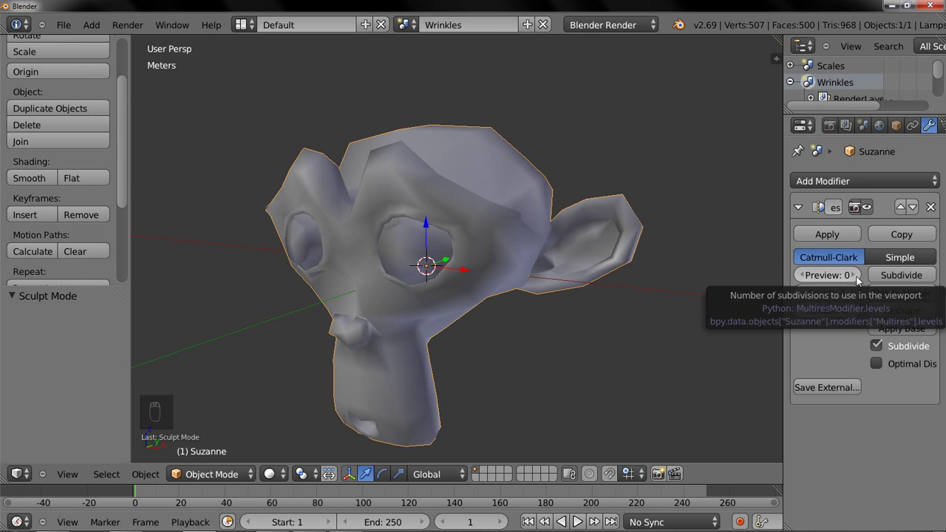
- Raise the Multires viewport preview level to 4
left_click_drag(860, 279, 451, 300)
middle_click(451, 300)
left_click_drag(451, 300, 483, 311)
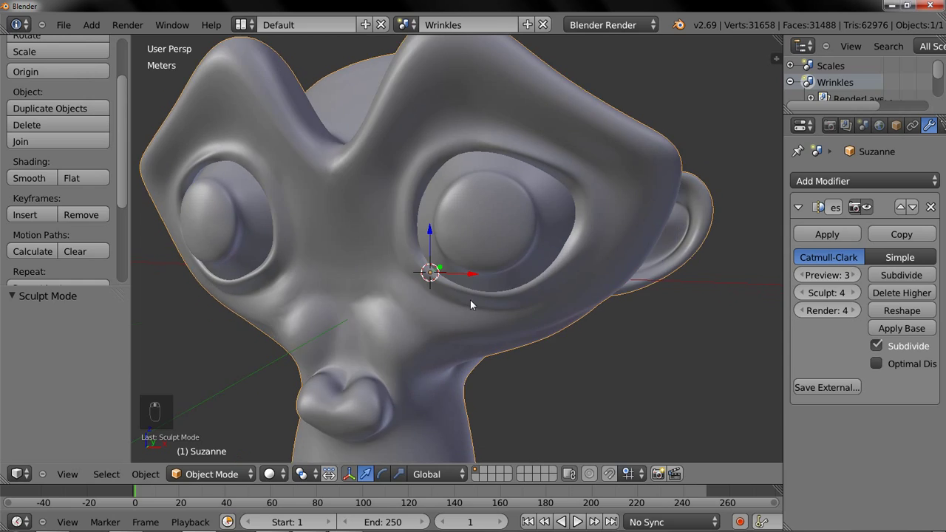
left_click_drag(858, 276, 439, 335)
middle_click(438, 336)
- Zoom out to the whole head, re-enter Sculpt Mode, and switch to the Scales scene
left_click_drag(425, 347, 244, 445)
left_click(365, 389)
left_click_drag(354, 388, 365, 150)
- Select the Scales camera and show its Orthographic lens settings in the Object Data tab
left_click_drag(365, 151, 530, 237)
left_click_drag(531, 237, 408, 26)
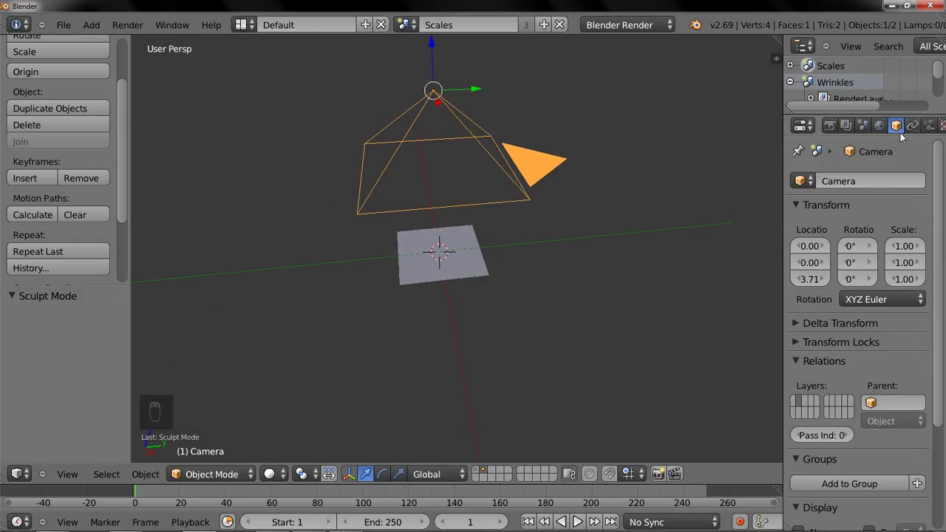
left_click_drag(928, 128, 842, 258)
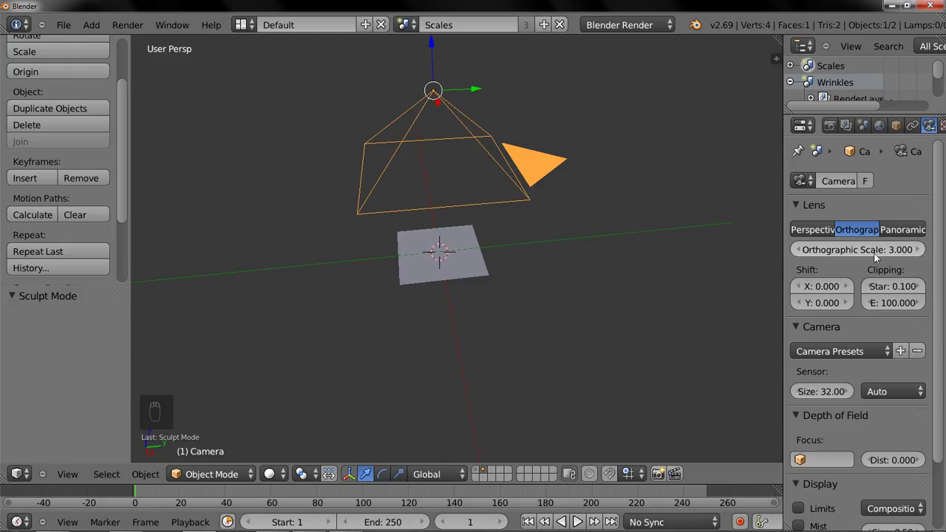
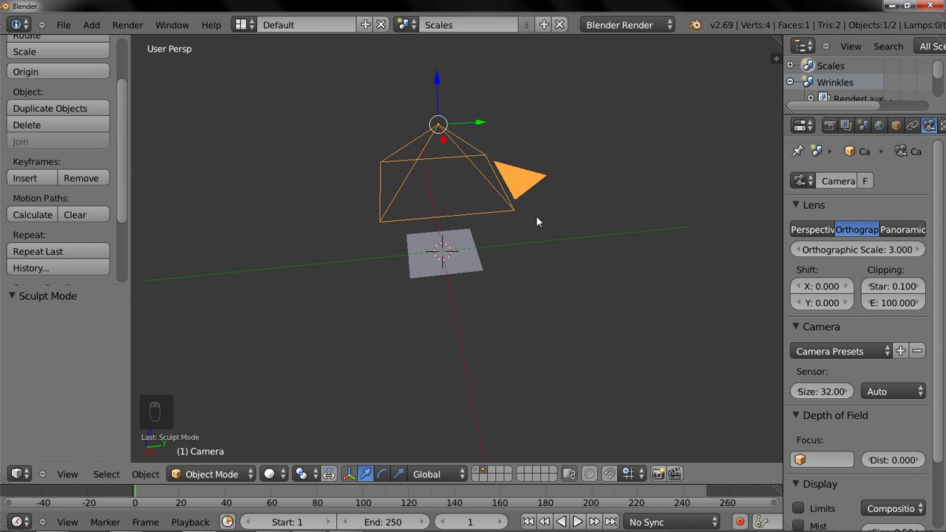
- From camera view, loop-cut the plane down the middle, delete the left half, and mirror it on X with Clipping
left_click_drag(610, 283, 601, 282)
key("KP_0")
left_click(477, 288)
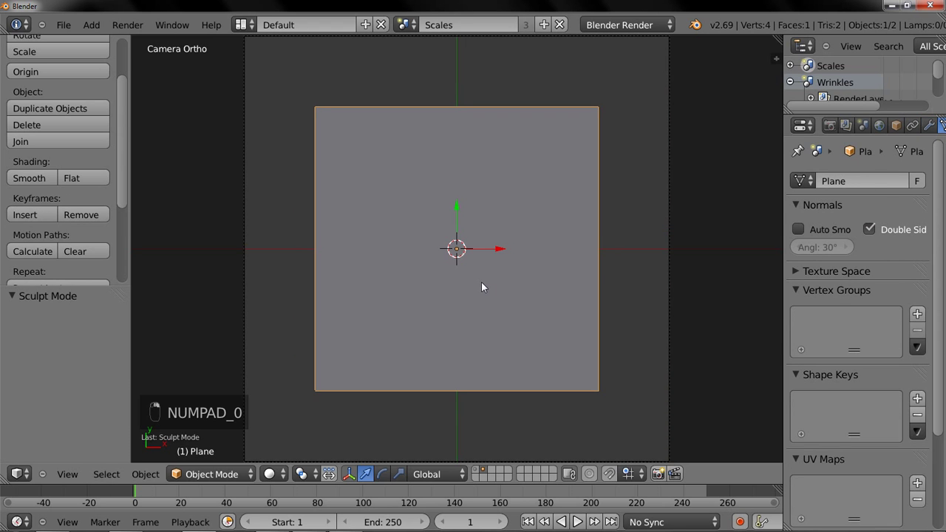
key("Tab")
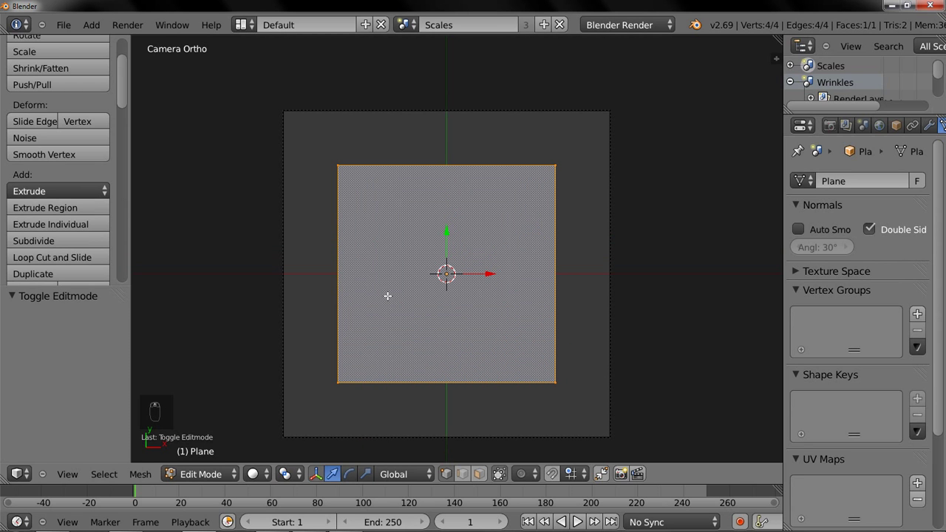
key("ctrl+r")
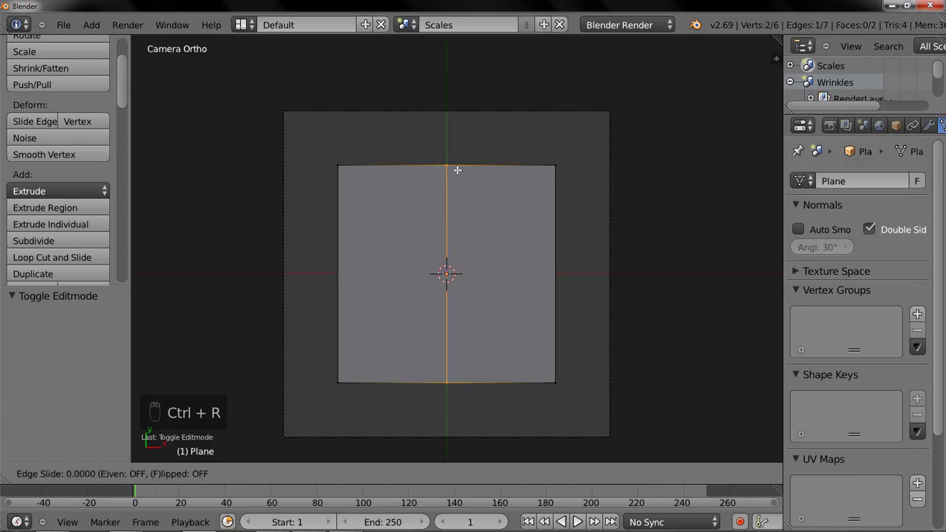
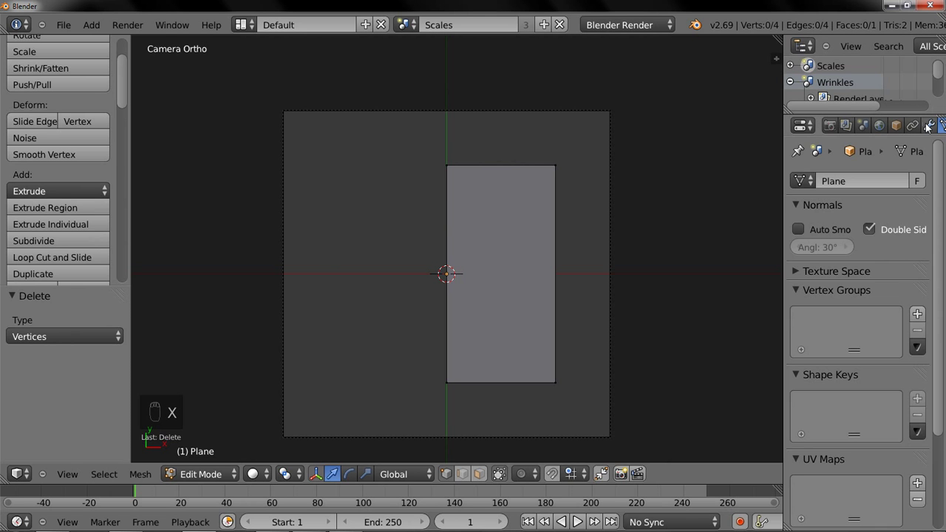
left_click_drag(928, 127, 575, 334)
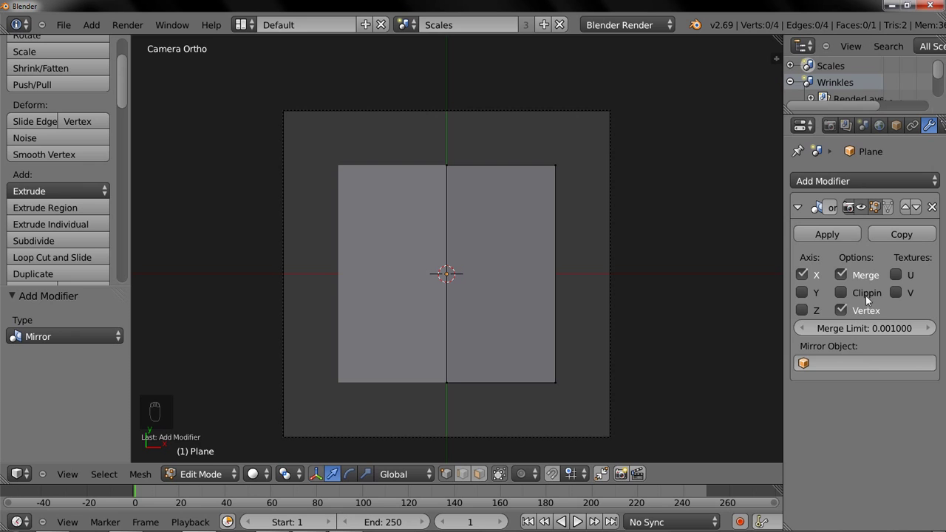
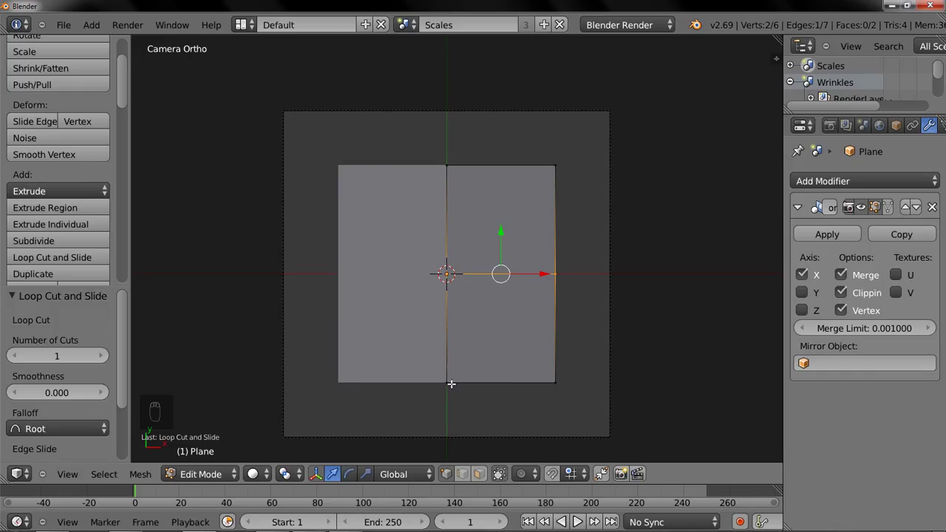
- Add level 2 subdivision and pull the lower vertices inward into a pointed scale shape
key("ctrl+2")
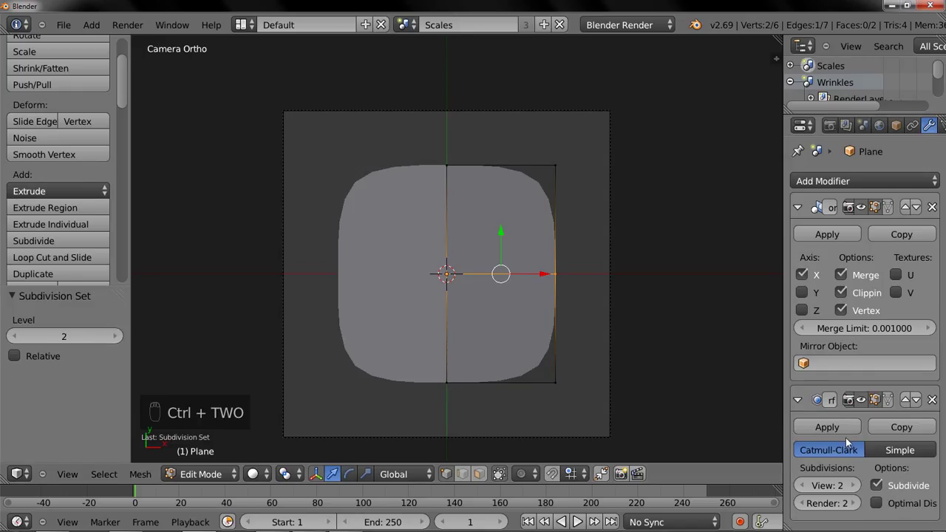
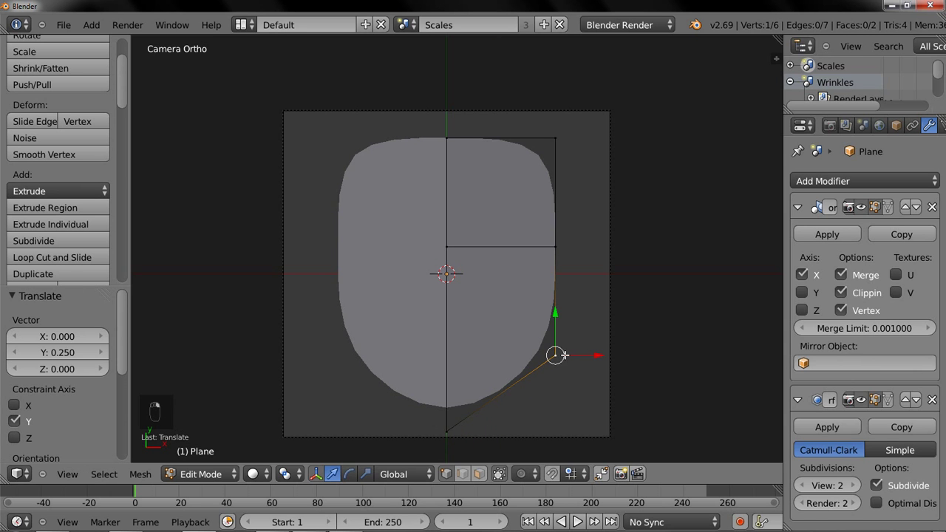
key("g")
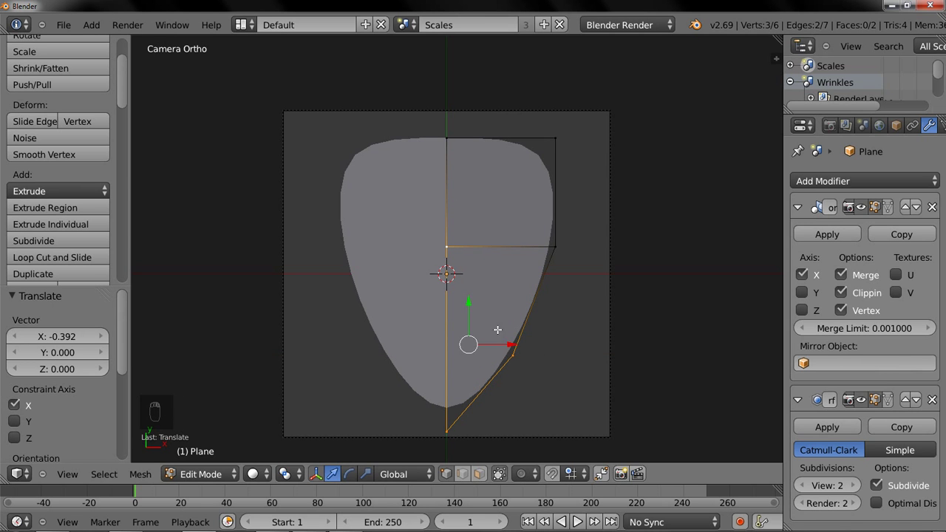
- Set Mean Crease 0.2 on the outline edges and lower the scale's bottom point
key("n")
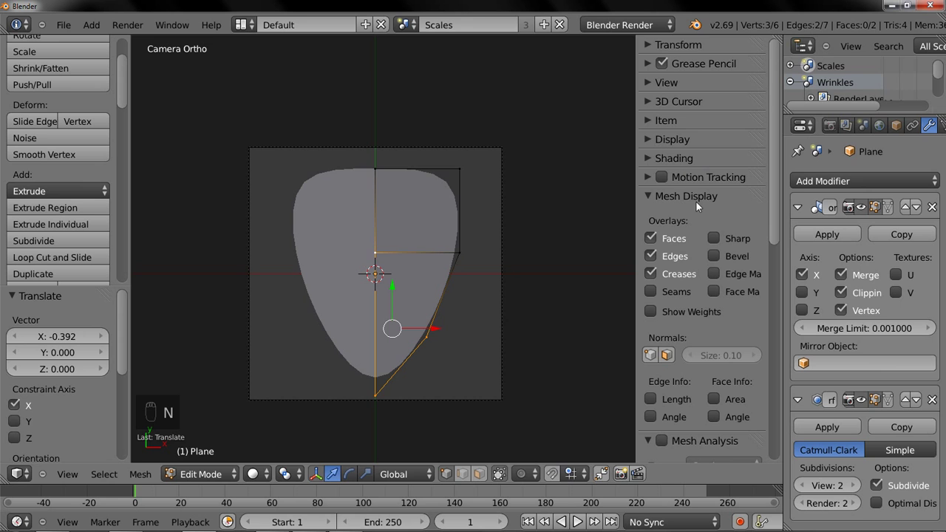
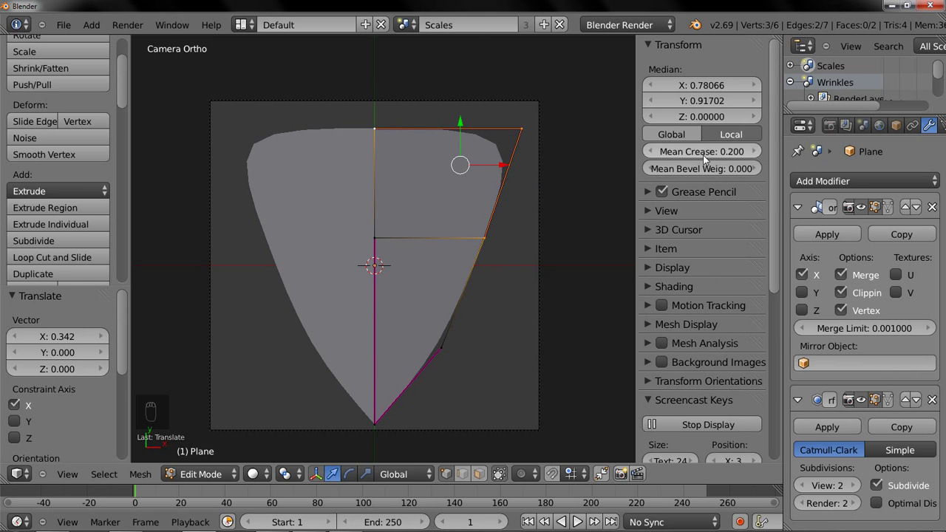
key("Tab")
key("Tab")
key("g")
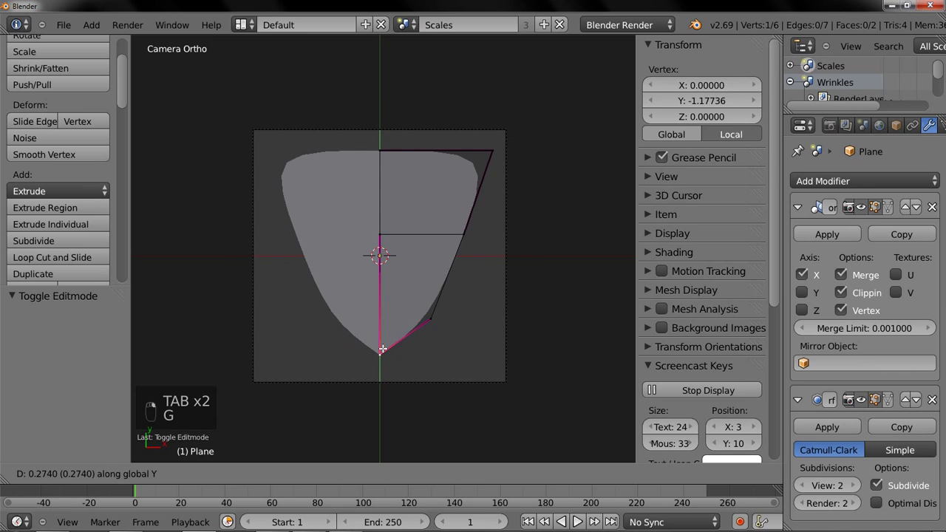
- Add an edge loop and adjust vertices to narrow the lower tip, then view it through the camera
key("Tab")
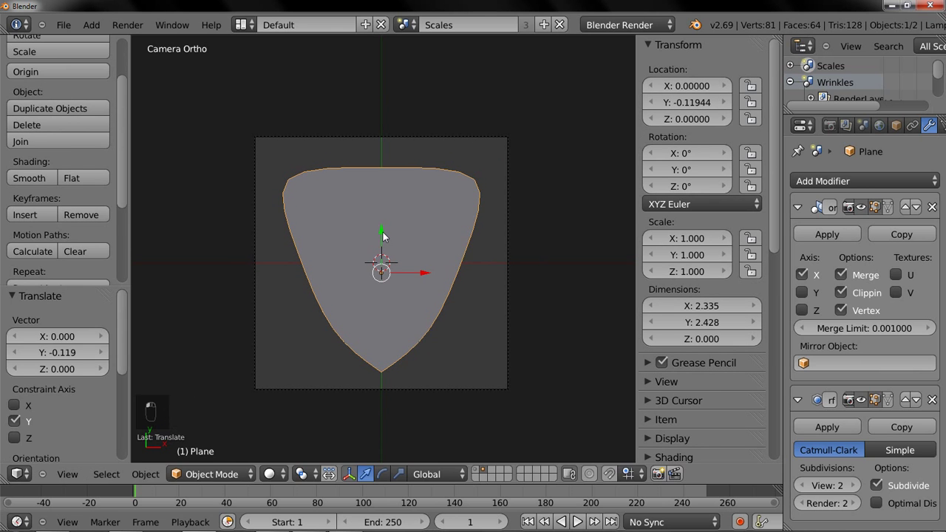
key("Tab")
key("g")
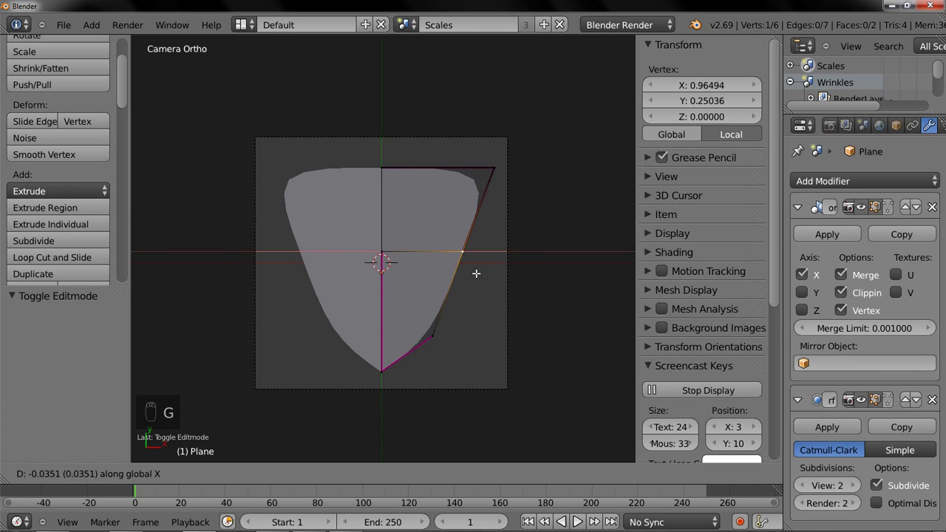
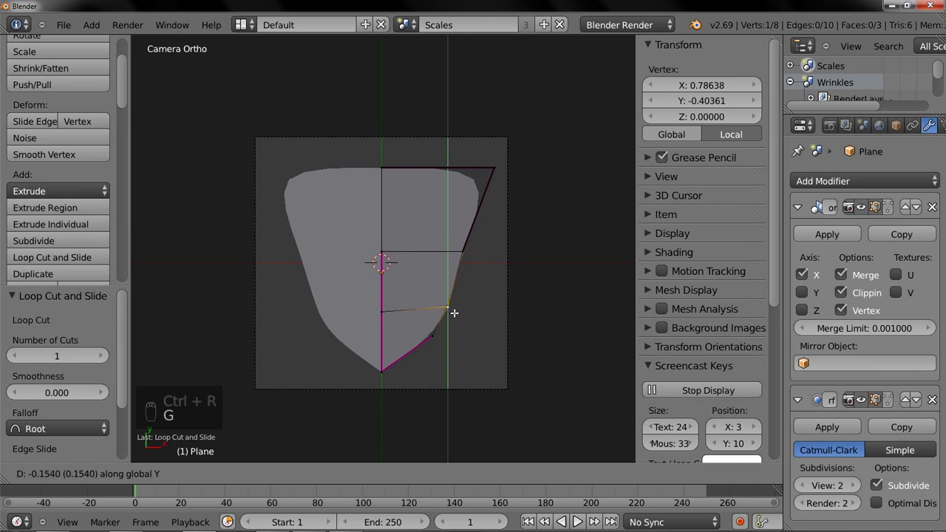
key("g")
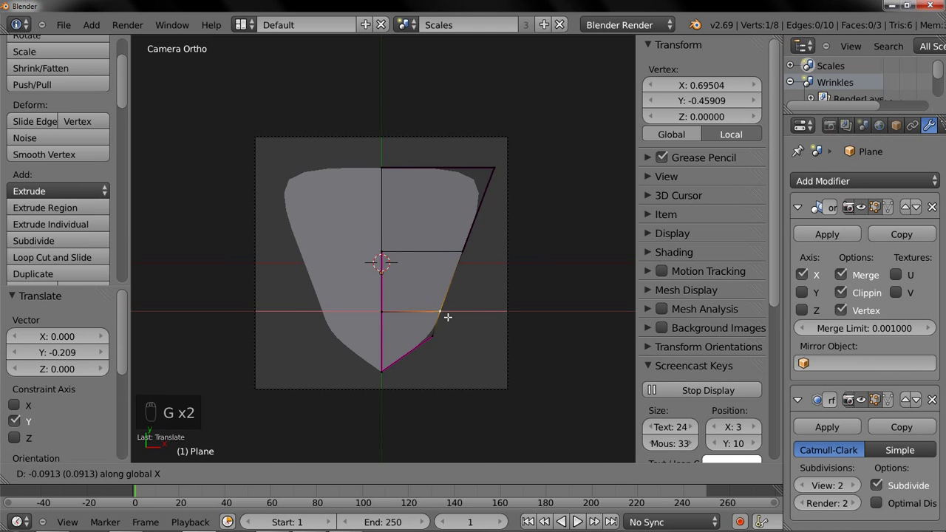
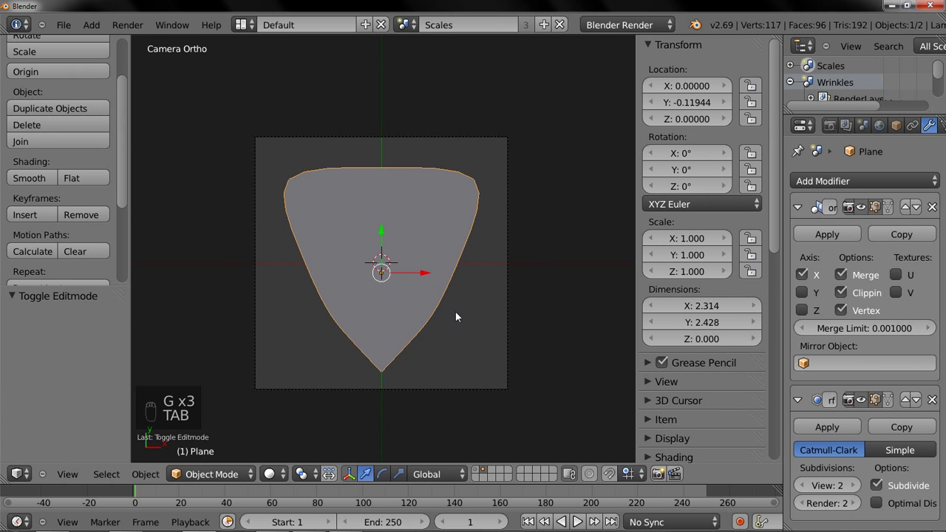
left_click(460, 321)
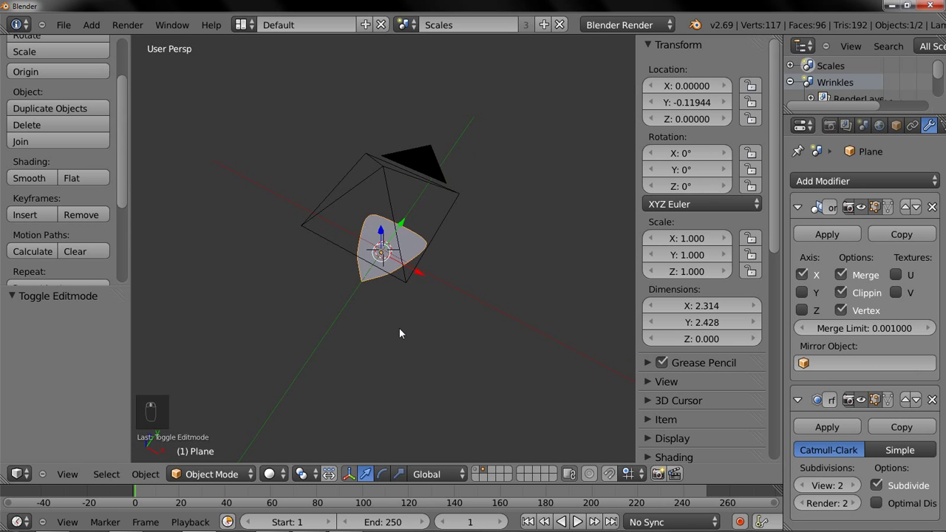
key("KP_7")
- Check through the camera that the finished scale fits inside the frame
key("KP_0")
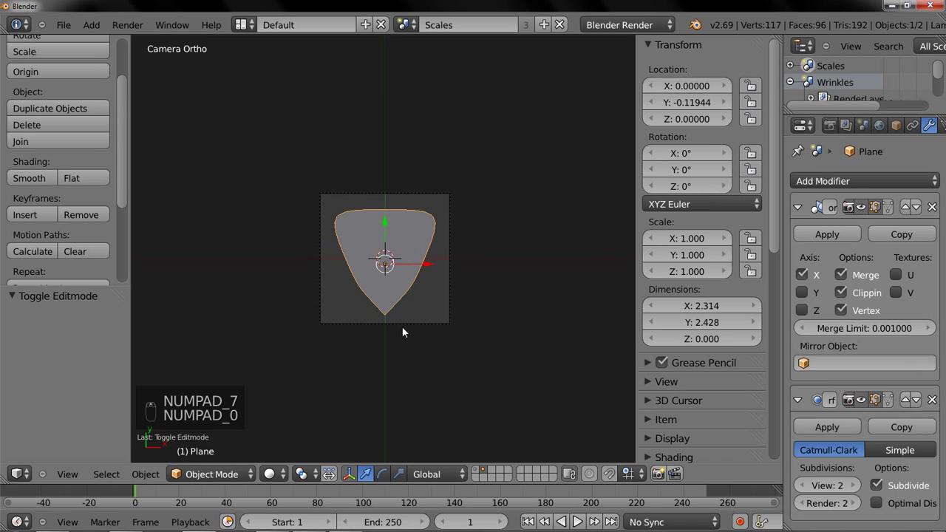
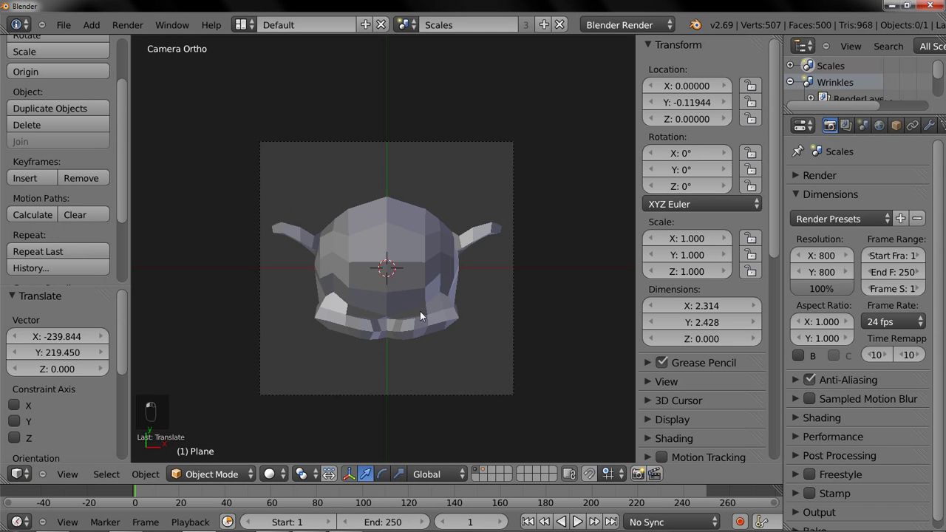
- Choose the sculpting brush to be textured from the brush selector for subdivided Suzanne
left_click_drag(414, 262, 311, 486)
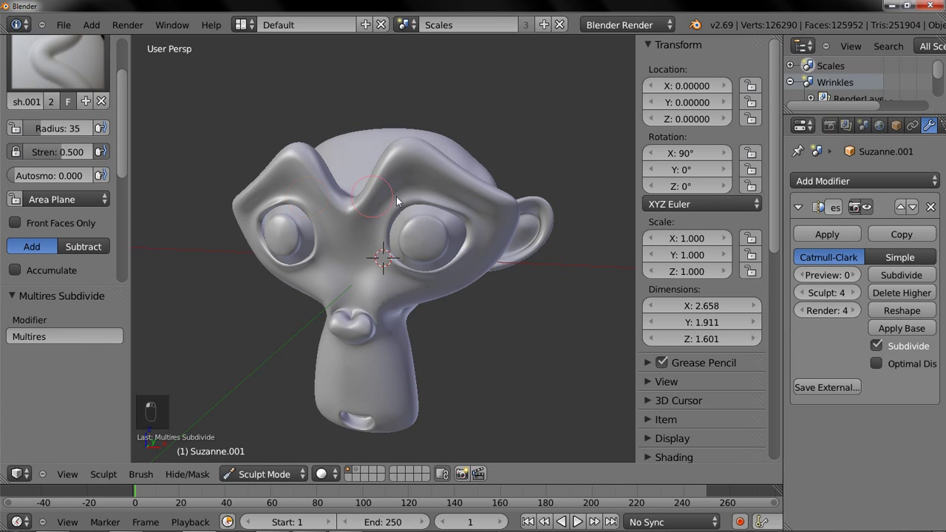
left_click_drag(442, 170, 84, 114)
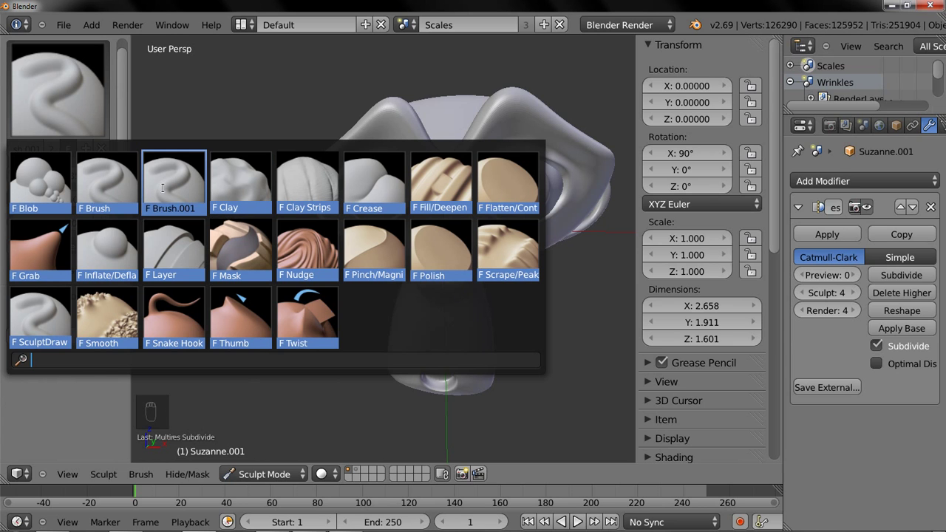
- Load Scale.png as the Scales brush image texture and stroke a first test on Suzanne's cheek
left_click_drag(30, 151, 837, 235)
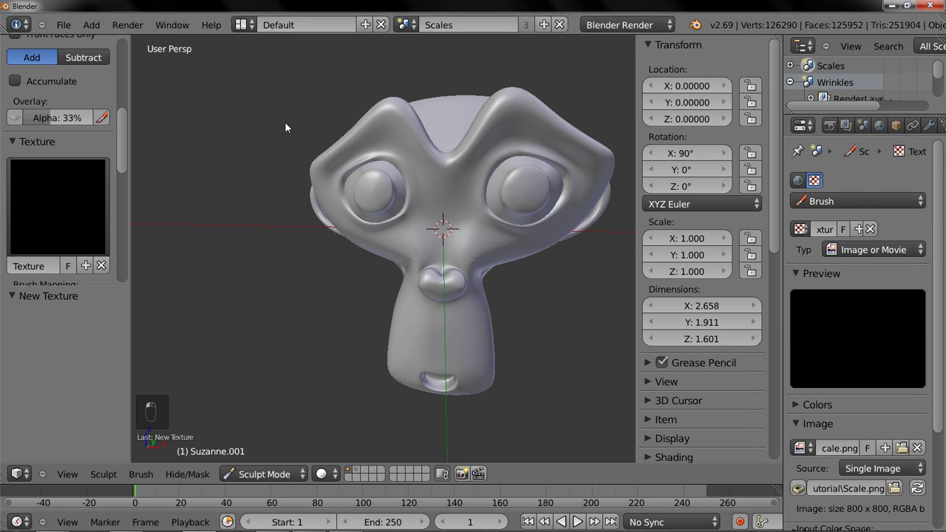
middle_click(96, 239)
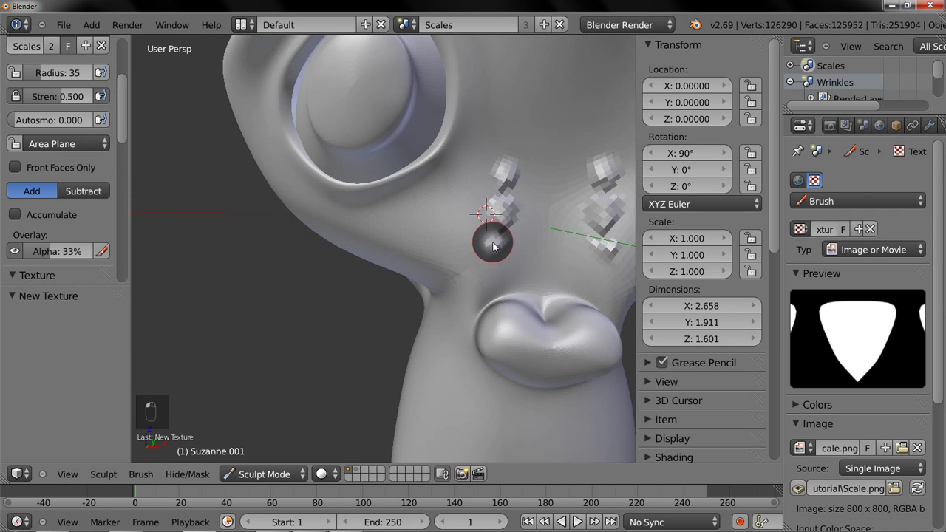
- Undo the test stamps and return to front view ready for the finer level-5 subdivision
key("ctrl+z")
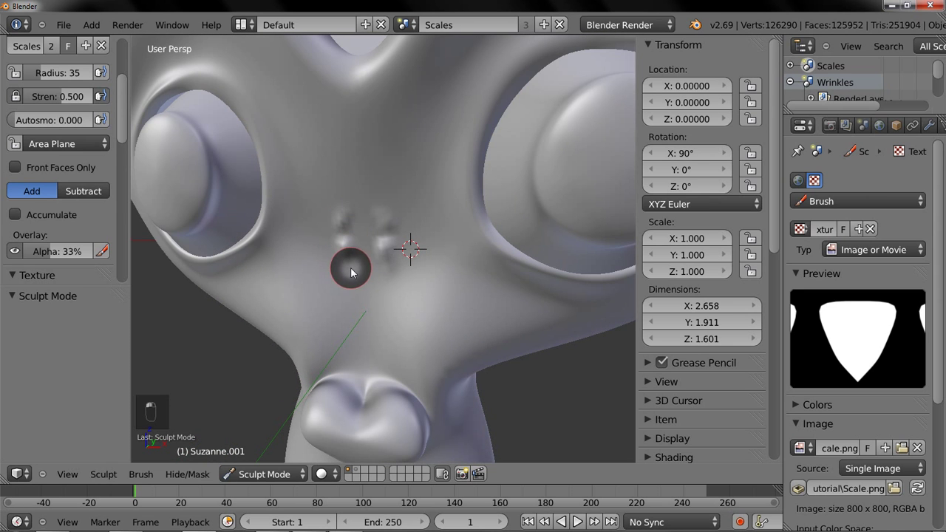
key("ctrl+z")
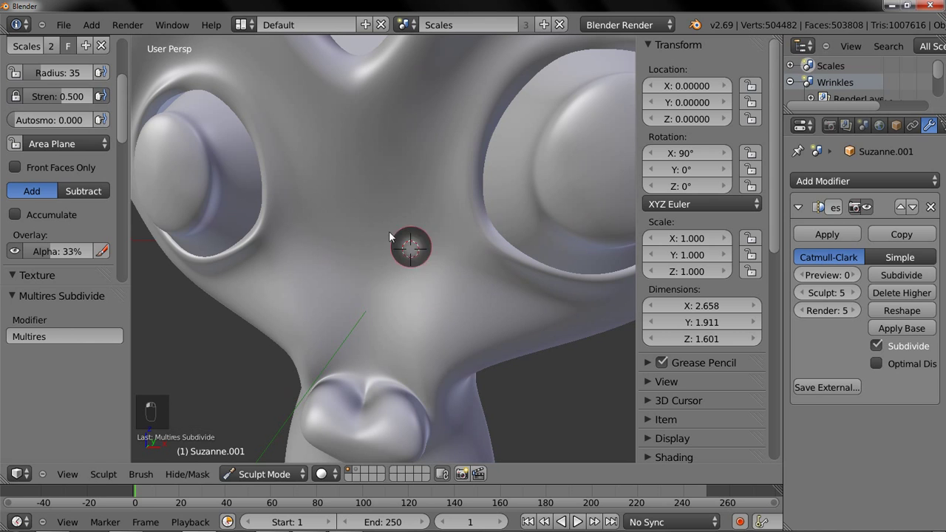
key("ctrl+z")
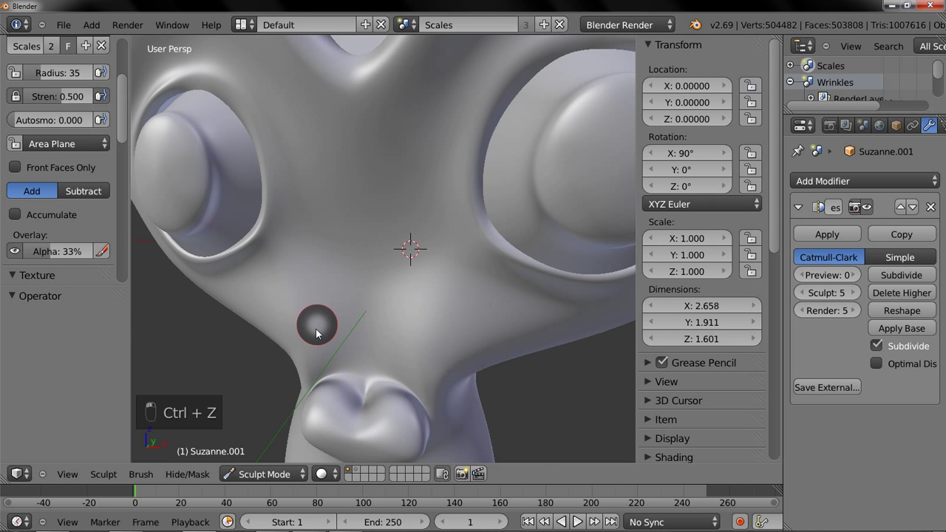
key("KP_1")
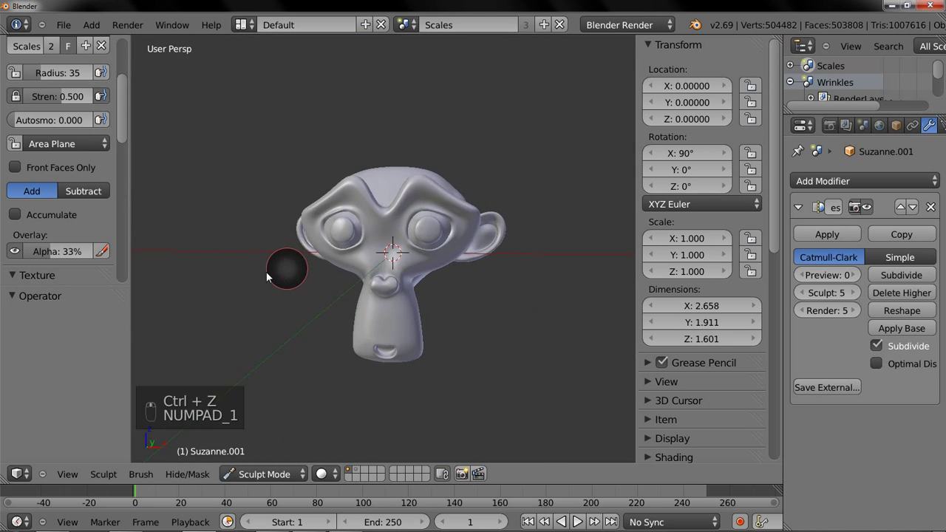
- Stamp tiled scale shapes onto Suzanne's face below the eyes
left_click_drag(61, 254, 320, 191)
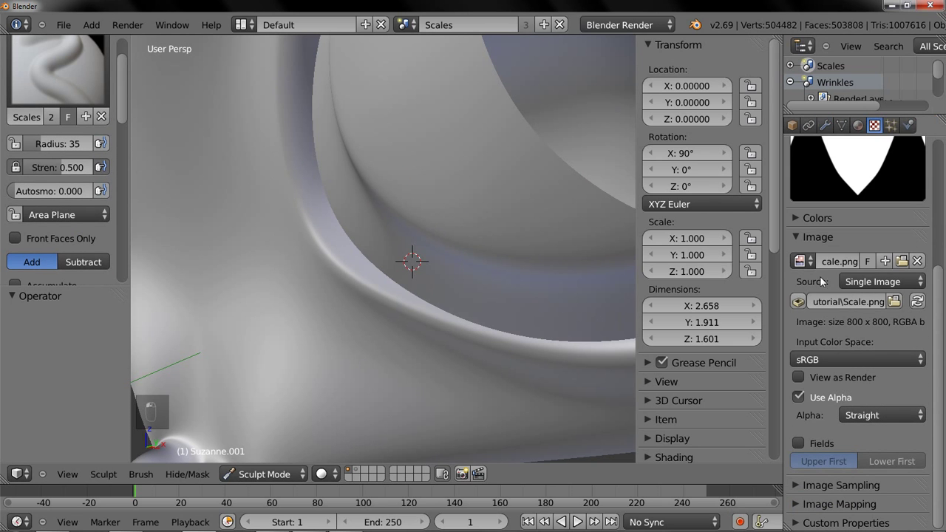
left_click_drag(827, 245, 835, 263)
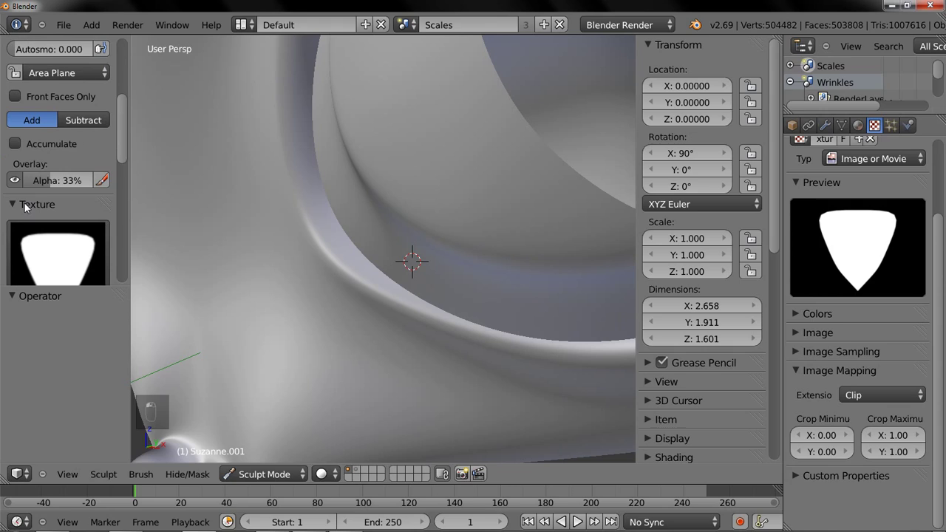
left_click_drag(880, 394, 214, 344)
- Undo a stray stroke and frame Suzanne in front view for more stamping
key("ctrl+z")
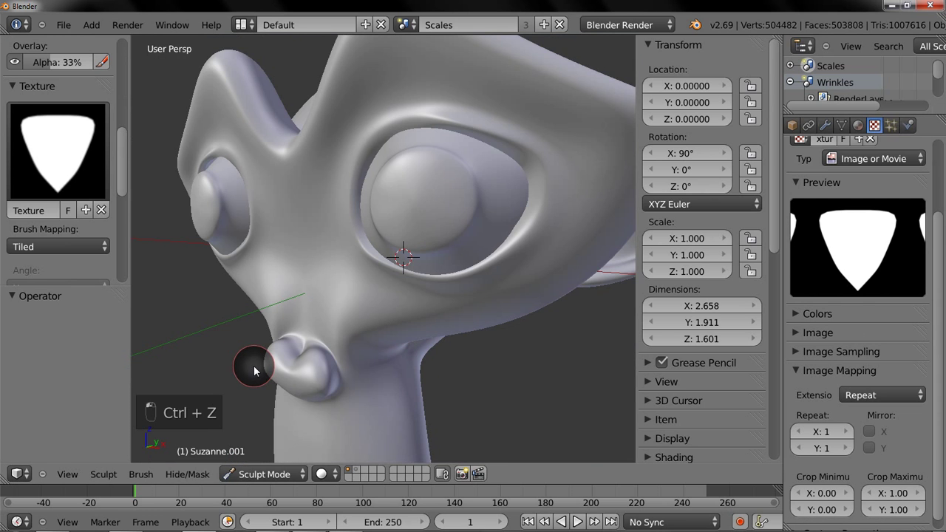
key("KP_1")
middle_click(376, 296)
- Stamp two more columns of tiled scale shapes below the eyes, then undo them
middle_click(370, 273)
left_click_drag(390, 209, 489, 201)
left_click_drag(489, 201, 449, 227)
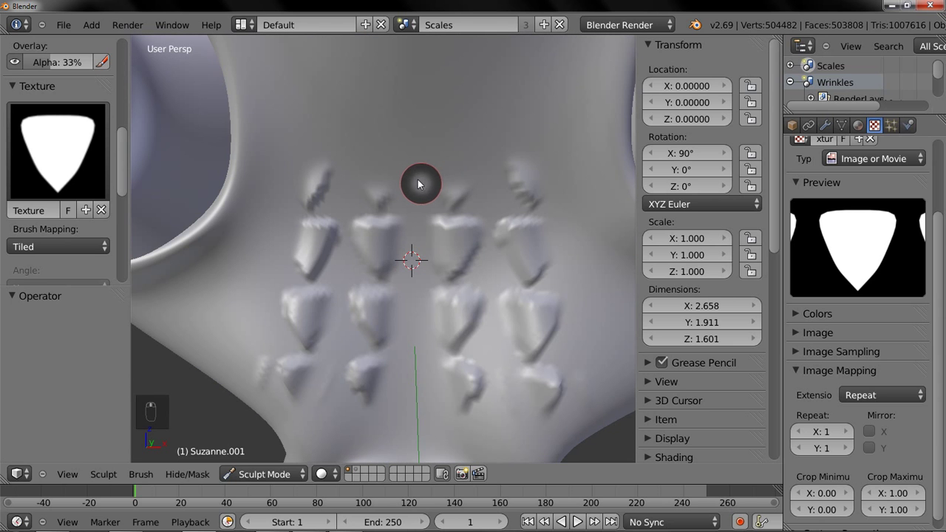
key("ctrl+z")
- Undo the last stamp, rotate the brush texture angle and pull back to see the whole head
key("ctrl+z")
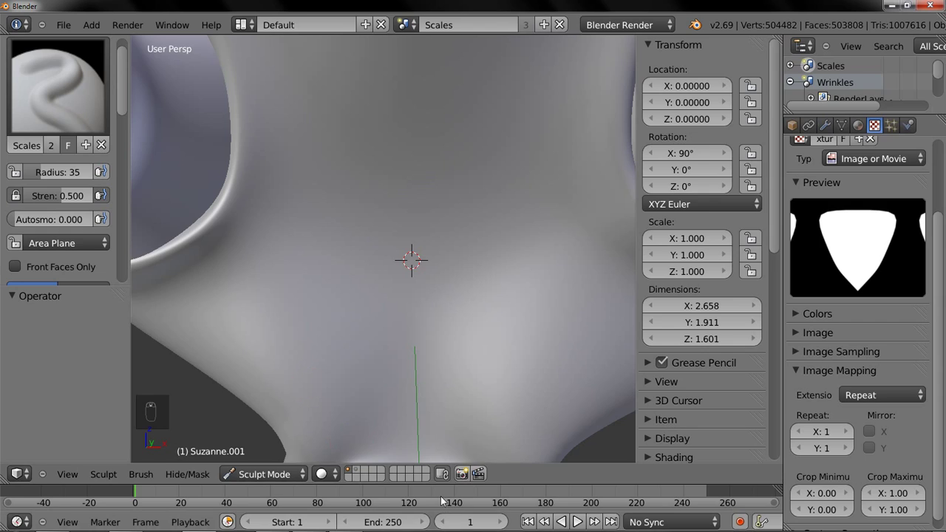
left_click_drag(359, 472, 366, 315)
left_click_drag(366, 315, 295, 473)
left_click_drag(295, 472, 451, 246)
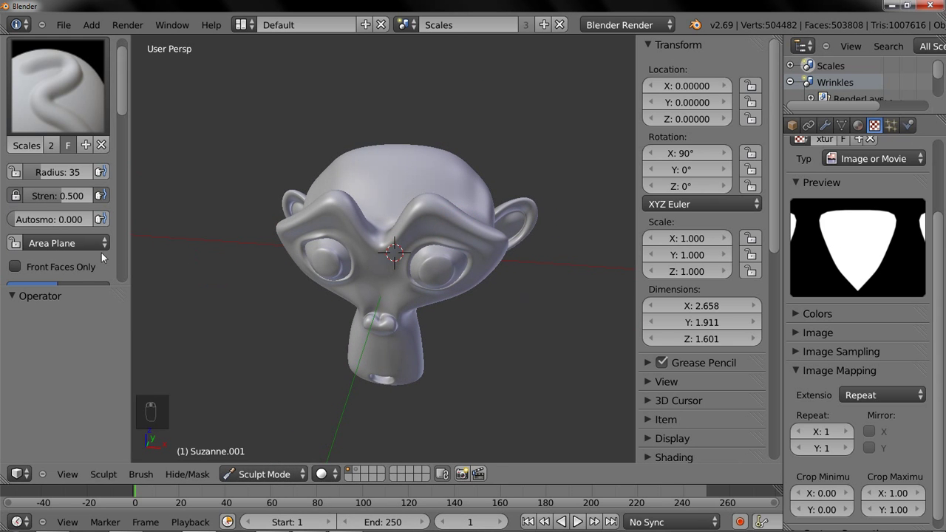
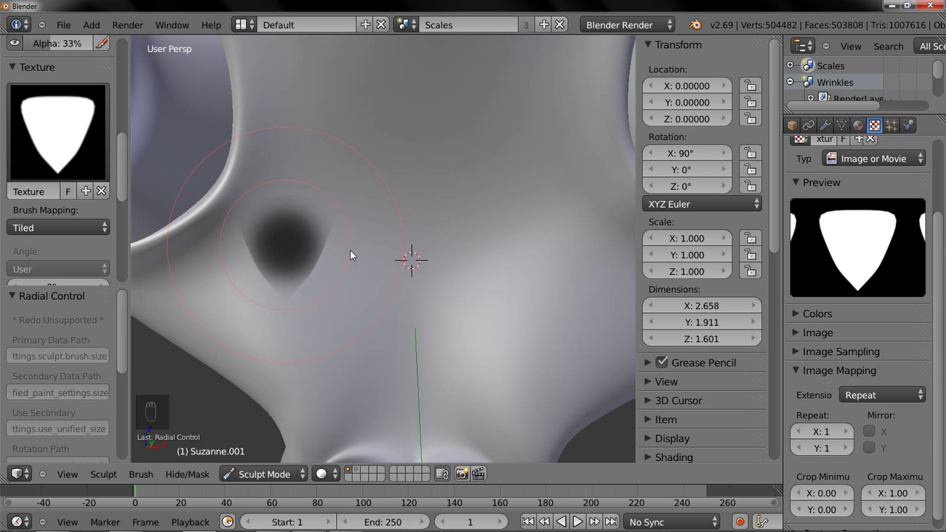
- Stamp one rotated scale mark, undo it and set the brush texture mapping to Stencil
left_click_drag(373, 177, 289, 319)
key("ctrl+z")
key("ctrl+z")
left_click(102, 236)
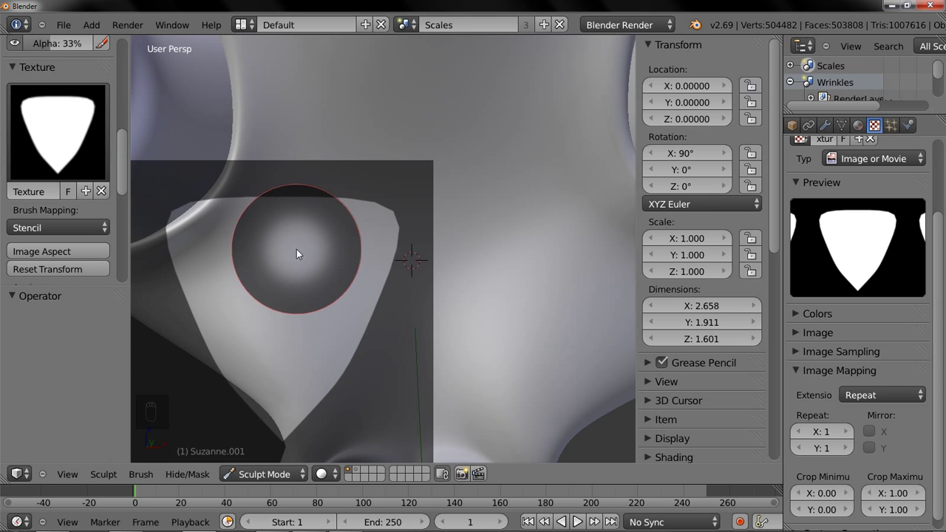
- Position the stencil over the face and stamp several scale shapes through it
left_click_drag(299, 253, 300, 254)
middle_click(299, 253)
left_click_drag(241, 254, 229, 257)
middle_click(300, 253)
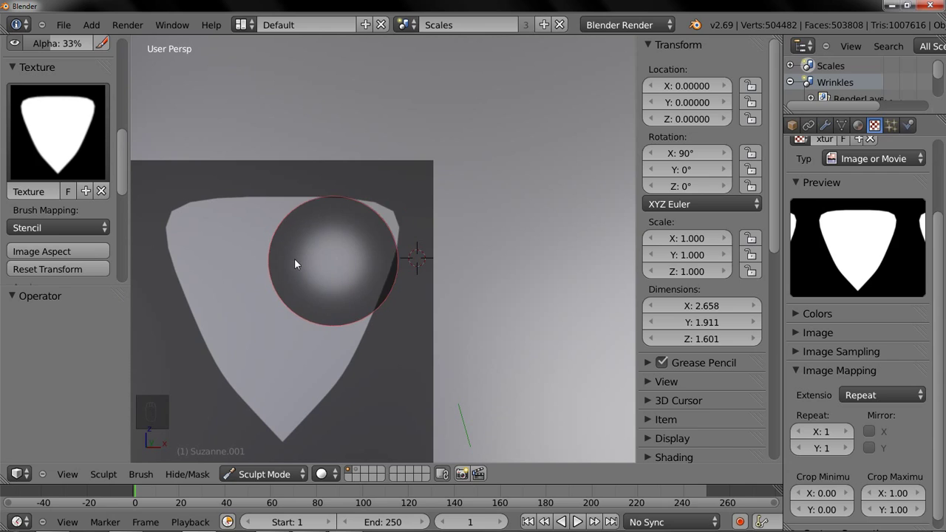
left_click(372, 331)
left_click(289, 451)
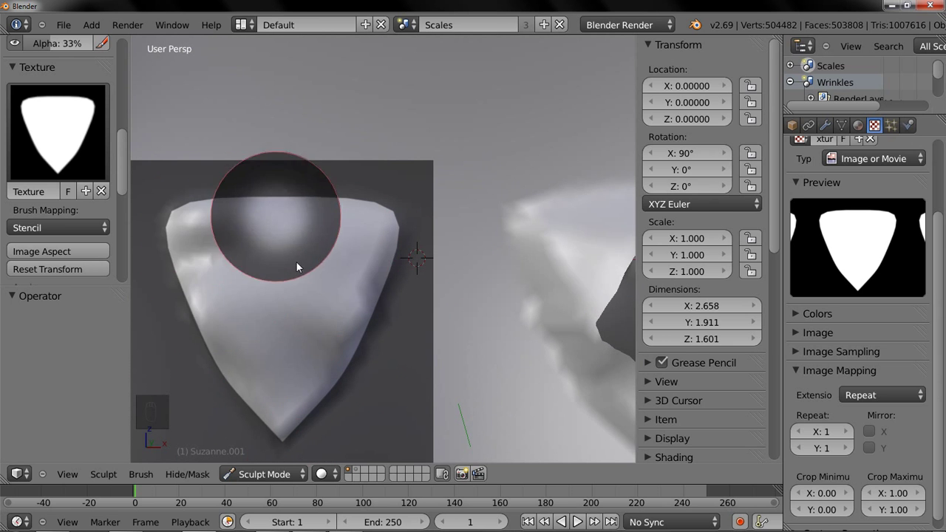
left_click(507, 317)
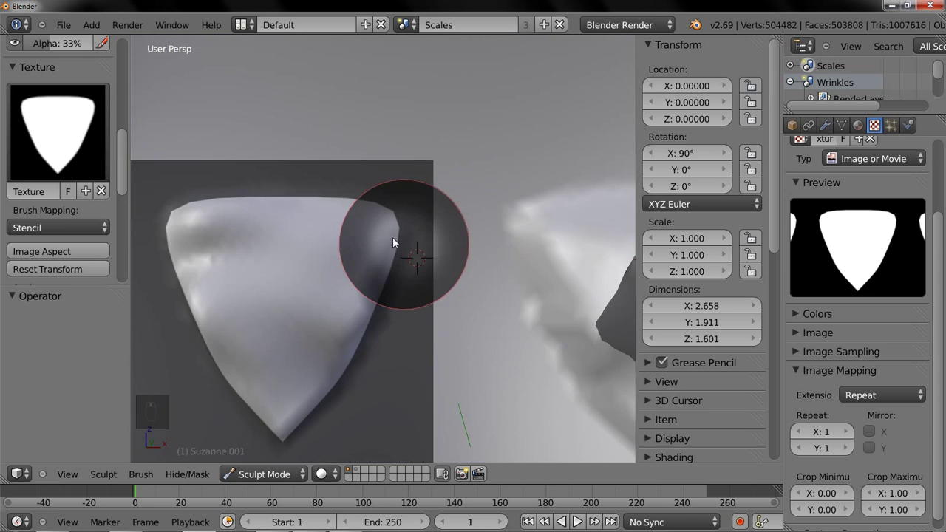
left_click_drag(534, 108, 556, 229)
- Undo all the stencil strokes so the skin is smooth again
key("ctrl+z")
key("ctrl+z")
key("ctrl+z")
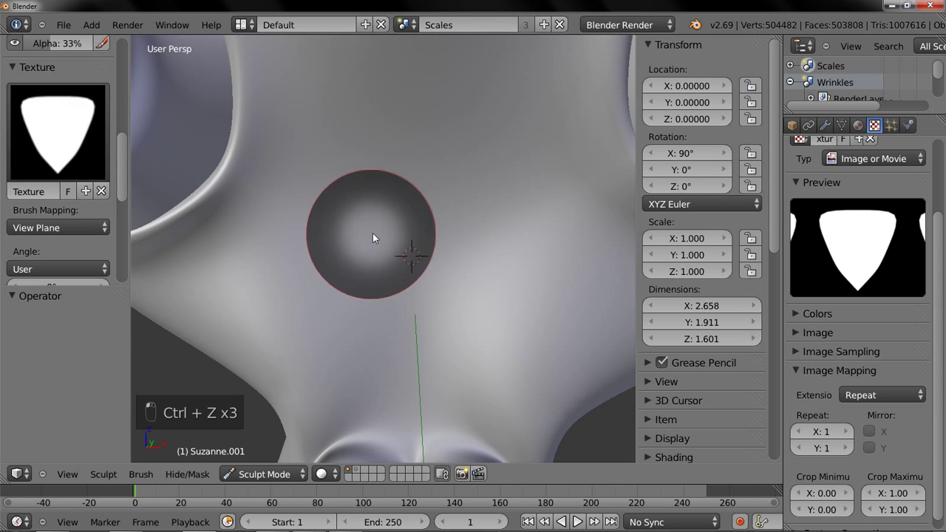
- Paint a quick test stroke on the face and undo it
left_click_drag(341, 266, 279, 305)
middle_click(306, 236)
key("ctrl+z")
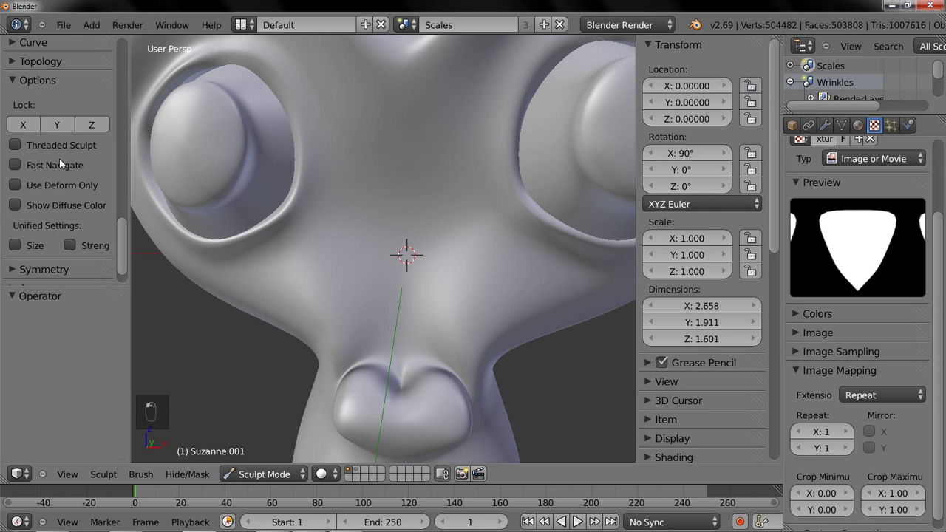
- Paint long strokes of overlapping scale shapes down the middle of Suzanne's face
left_click_drag(61, 88, 48, 125)
left_click_drag(48, 125, 19, 188)
left_click_drag(19, 189, 19, 163)
left_click_drag(18, 164, 18, 164)
left_click_drag(18, 163, 292, 336)
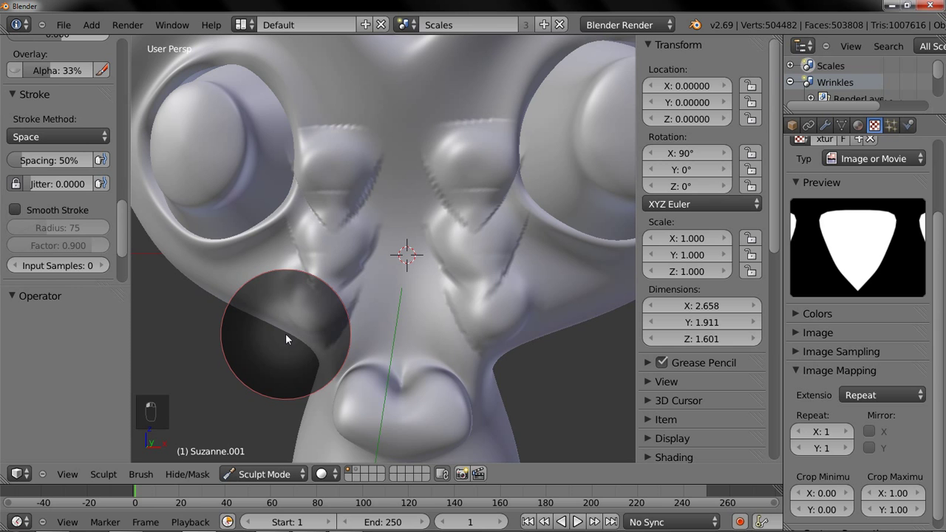
- Undo the scale strokes, adjust the brush size and orbit toward the chin underside
key("ctrl+z")
key("f")
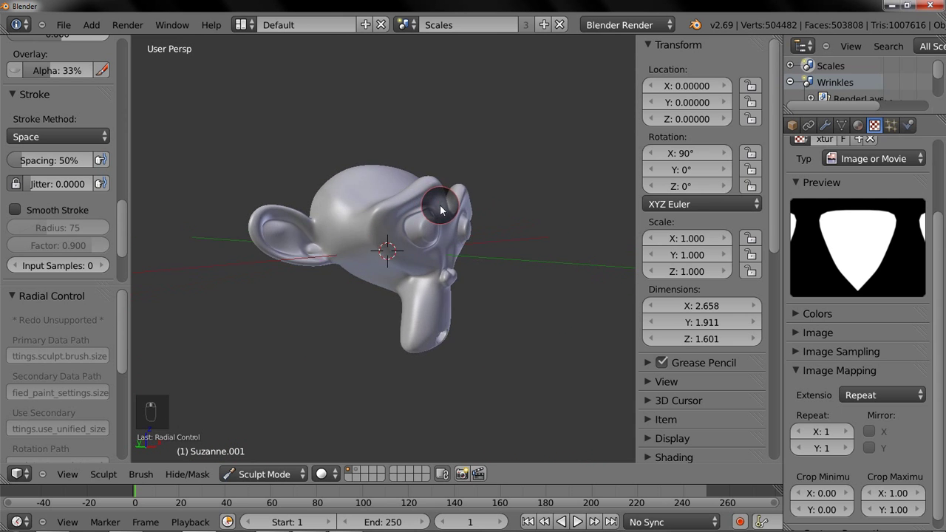
left_click_drag(392, 243, 388, 347)
left_click_drag(388, 347, 386, 323)
- Raise stroke spacing to 80%, undo leftover strokes and look up at the chin and neck
left_click_drag(427, 177, 25, 165)
key("ctrl+z")
key("ctrl+z")
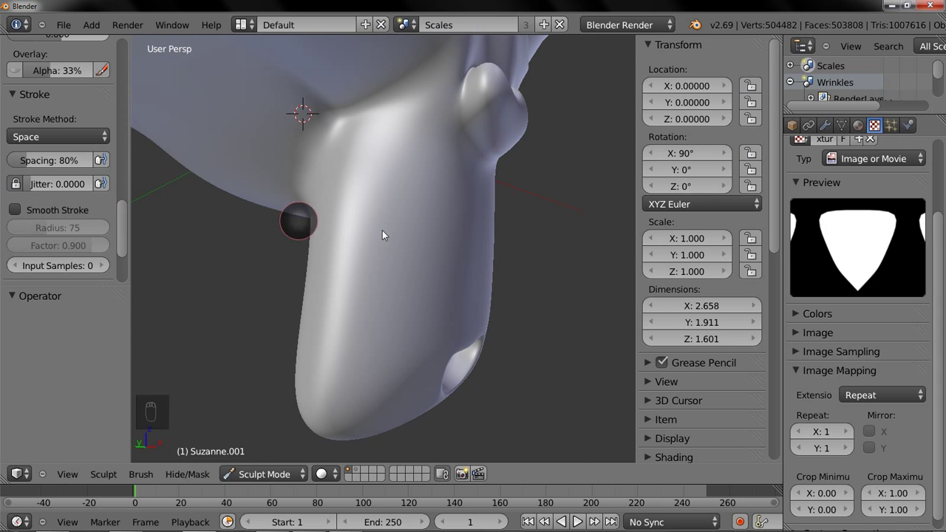
left_click_drag(384, 249, 366, 214)
- Paint and undo test stamps under the chin, then bring up the Brush Mapping mode list
left_click_drag(366, 213, 349, 218)
key("ctrl+z")
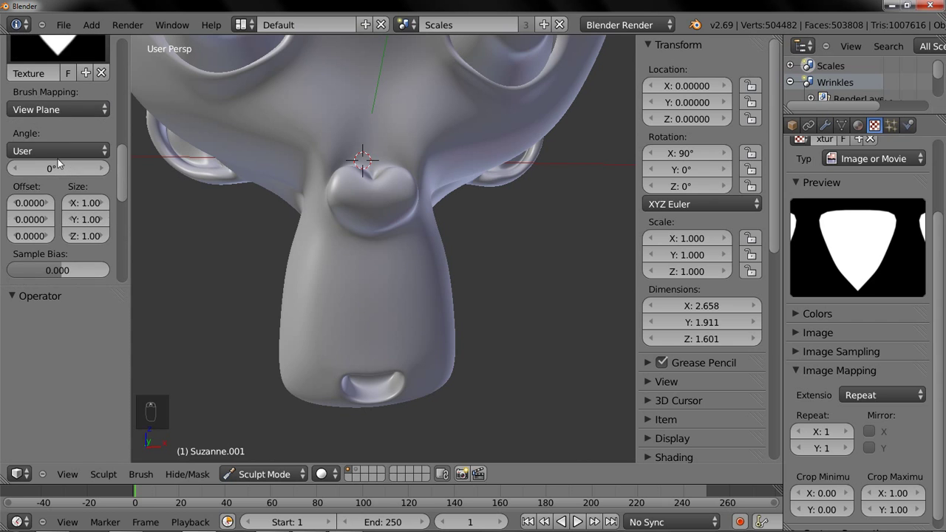
left_click_drag(65, 111, 333, 125)
left_click_drag(332, 125, 179, 196)
key("ctrl+z")
- Try Tiled texture mapping with test strokes across Suzanne's face, then undo them
left_click_drag(99, 113, 274, 158)
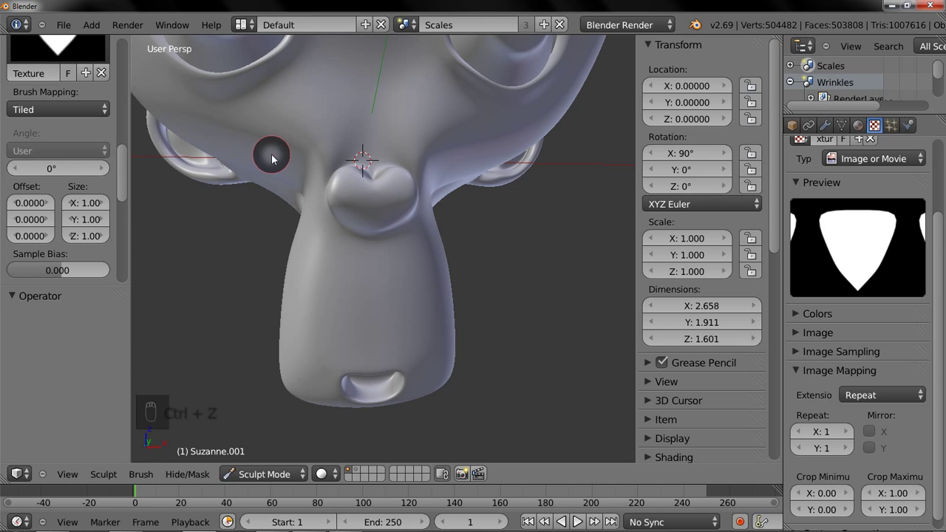
left_click_drag(14, 169, 226, 382)
left_click_drag(98, 192, 23, 165)
key("ctrl+z")
- Paint 3D-mapped bead strokes around the nose and neck, inspect them up close, then undo
left_click_drag(20, 162, 291, 372)
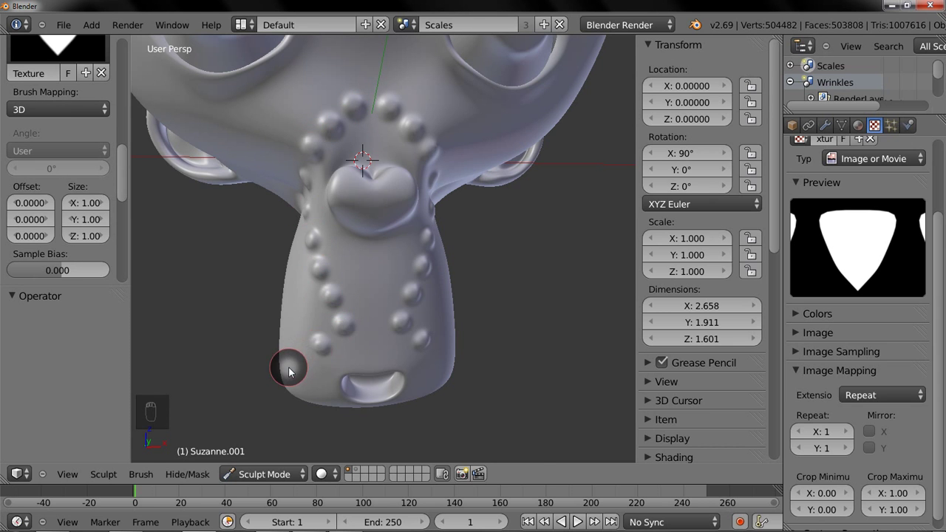
middle_click(293, 370)
left_click_drag(303, 366, 319, 363)
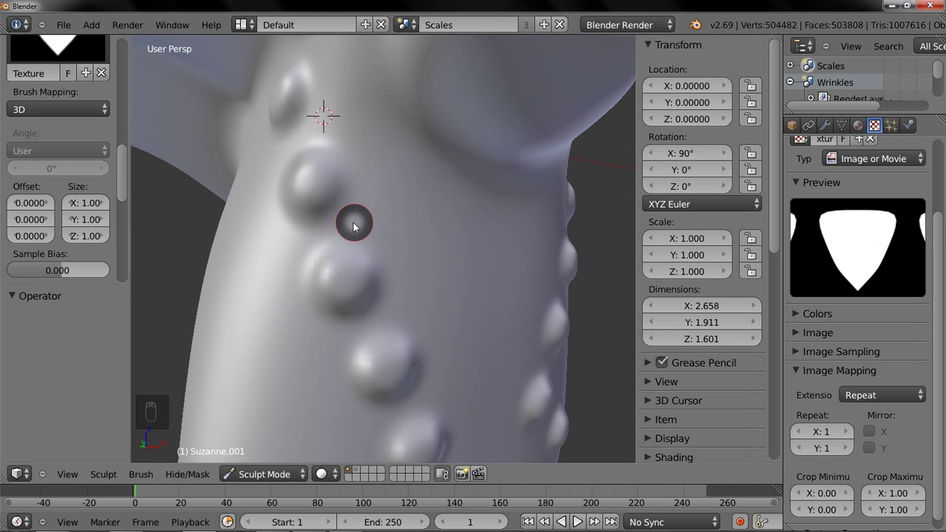
key("ctrl+z")
- Try Random texture mapping with a test stroke on the neck, then undo it
left_click_drag(86, 115, 350, 166)
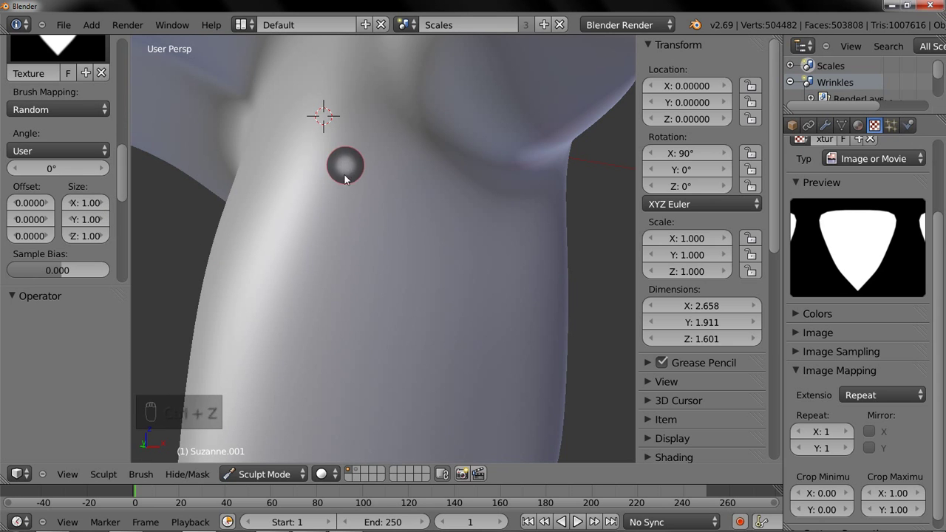
left_click_drag(313, 388, 269, 402)
key("ctrl+z")
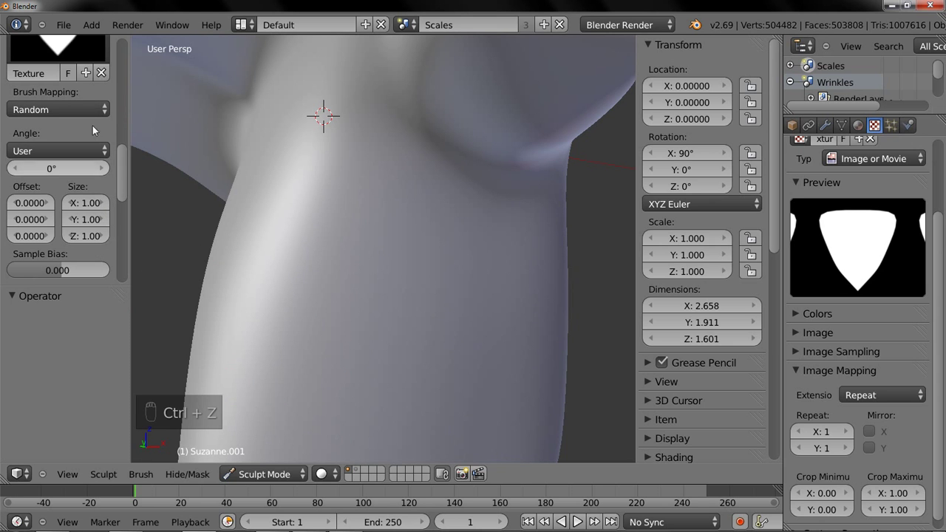